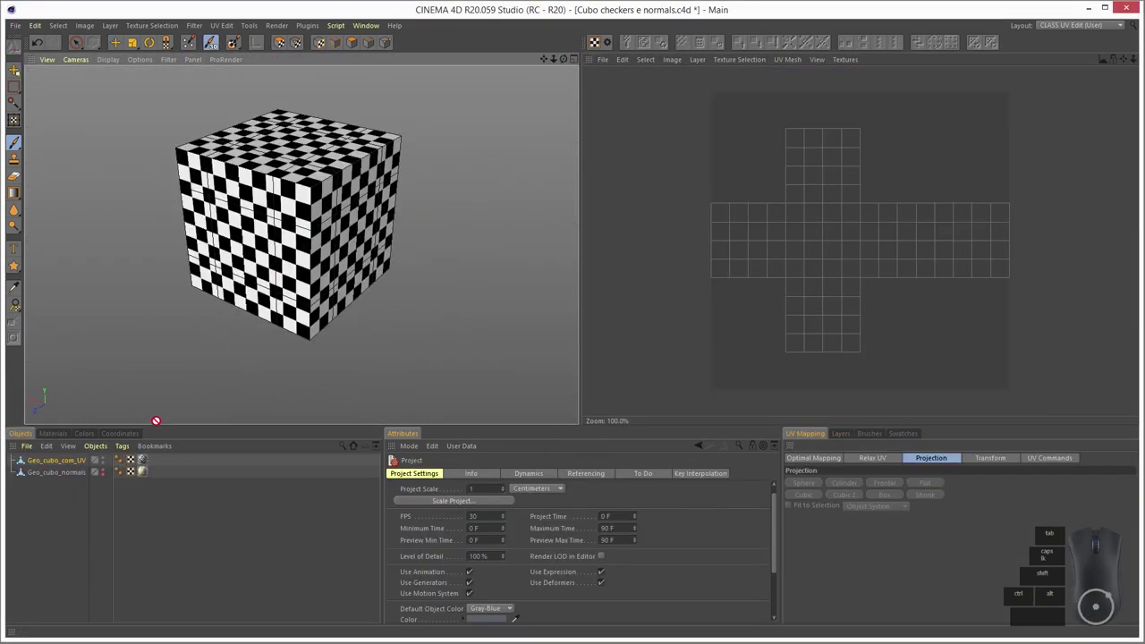
key("ctrl+a")
left_click(158, 171)
key("ctrl+s")
key("ctrl+z")
left_click(660, 242)
left_click(539, 125)
left_click(758, 244)
key("8")
key("Left")
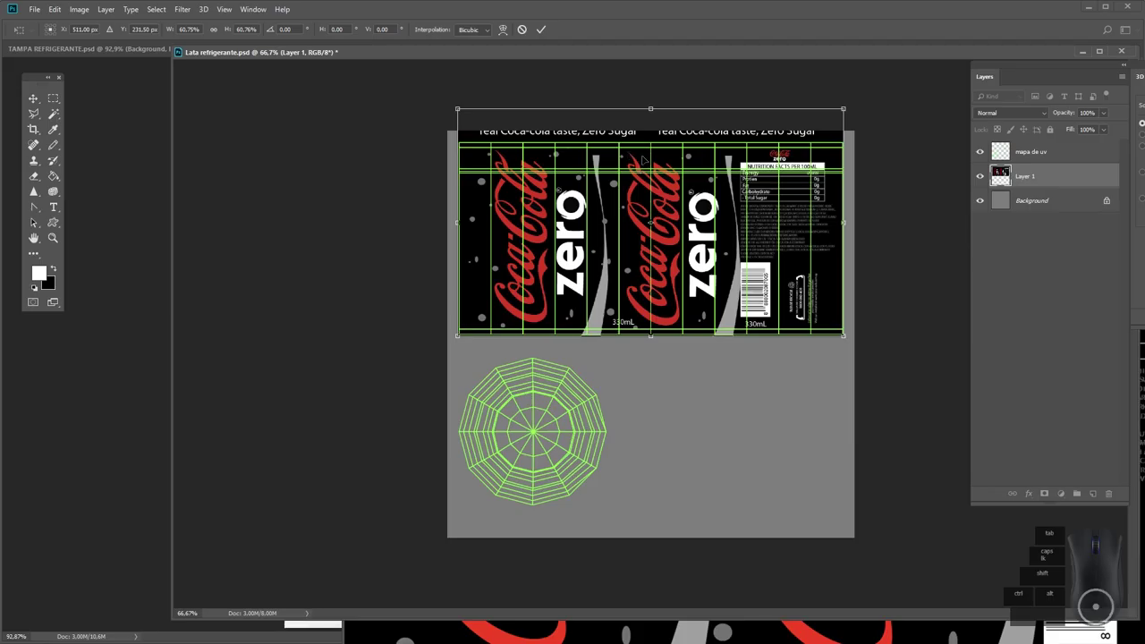
double_click(45, 594)
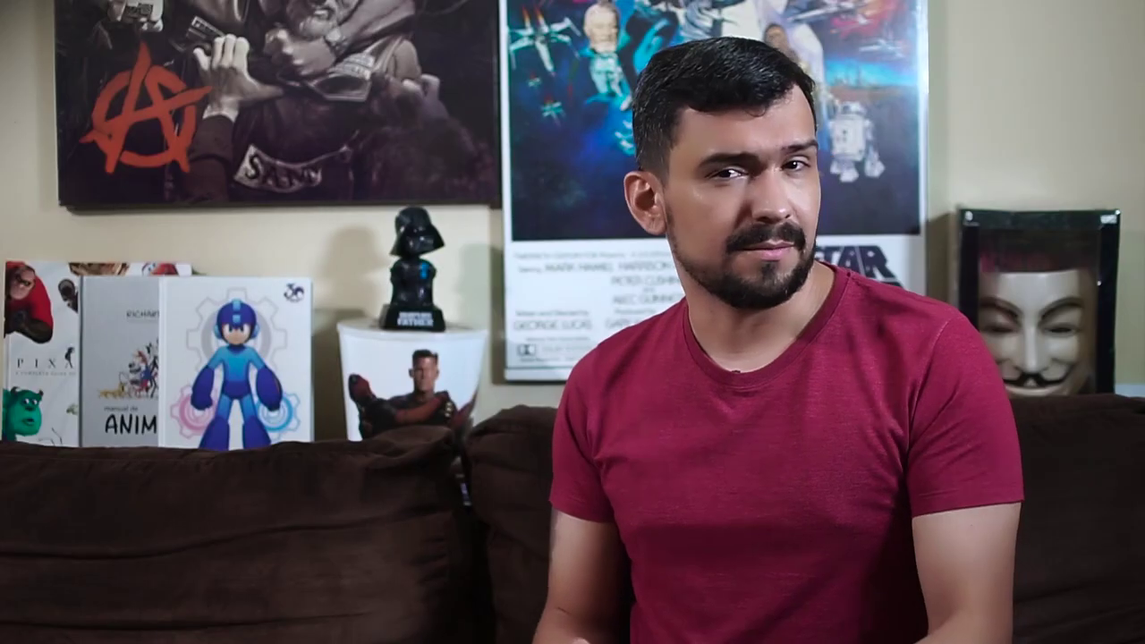
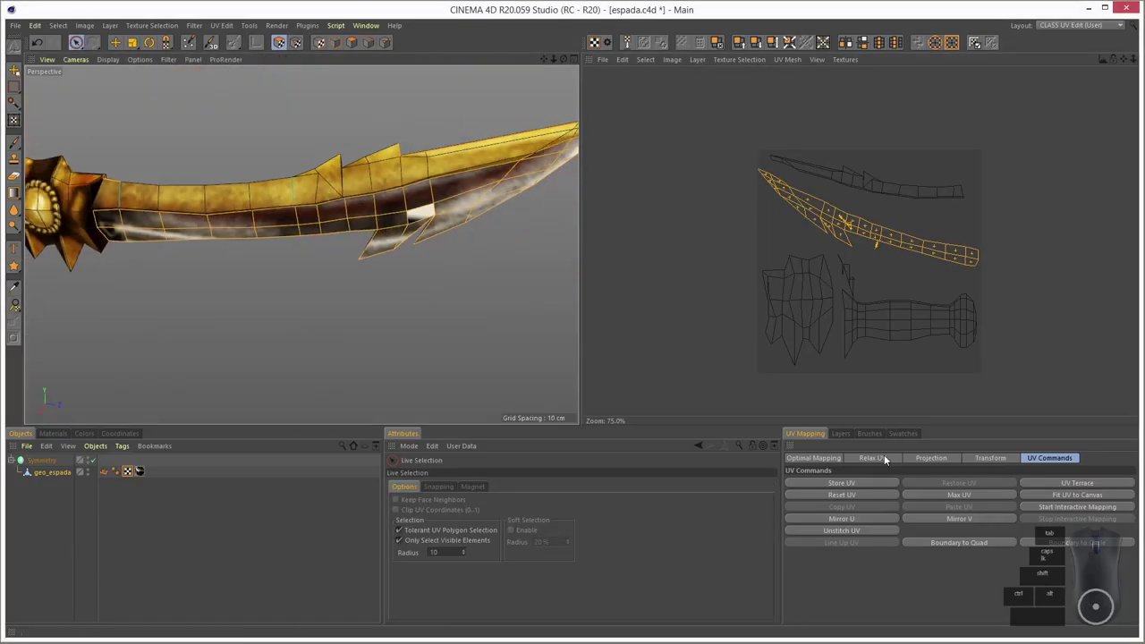
left_click(862, 267)
left_click(398, 202)
left_click(1084, 24)
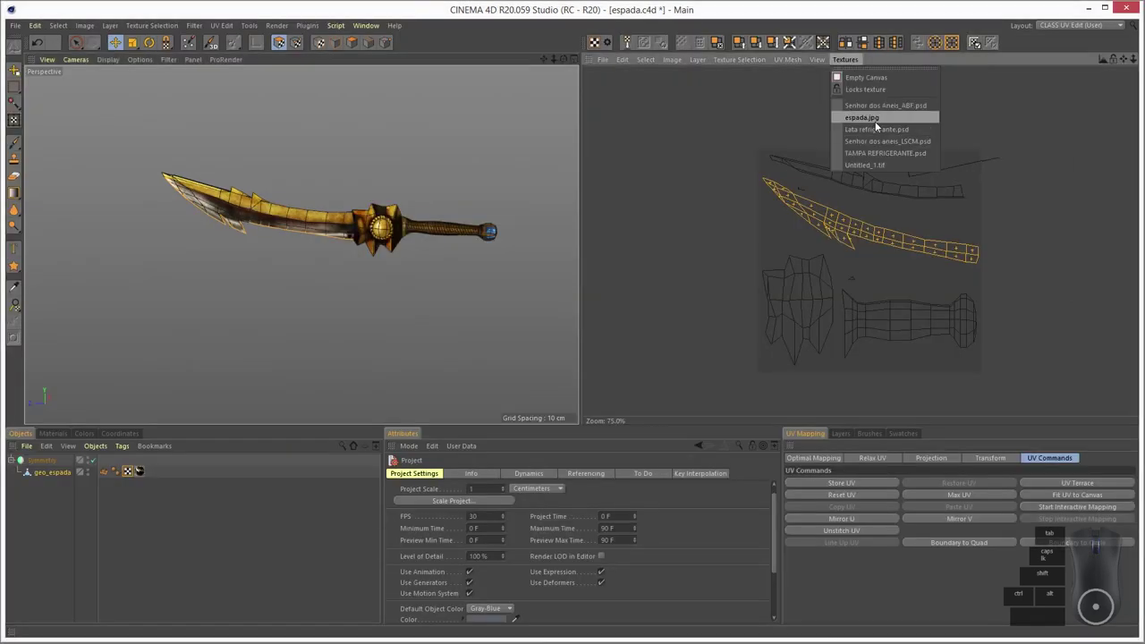